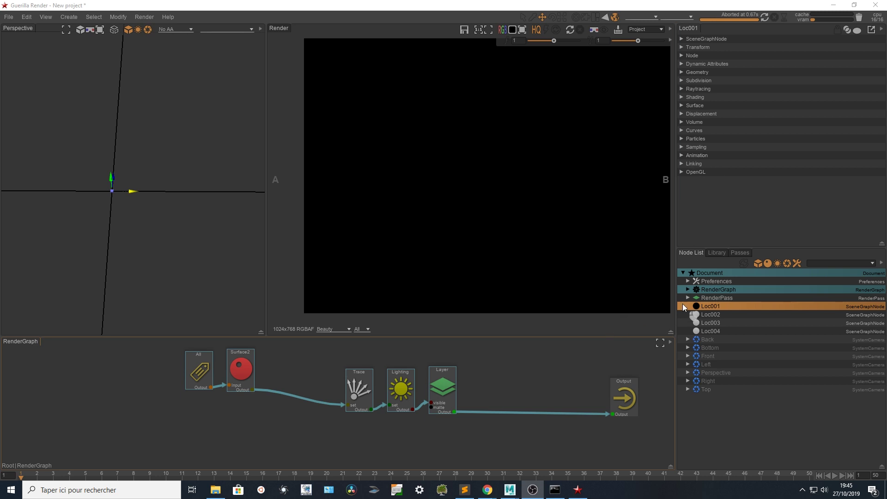
Create a new locator via Create > Locator and place it apart from the first one
{"action": "left_click", "coordinate": [716, 317]}
{"action": "left_click", "coordinate": [712, 325]}
{"action": "left_click", "coordinate": [710, 335]}
{"action": "left_click", "coordinate": [68, 21]}
{"action": "left_click", "coordinate": [99, 70]}
{"action": "left_click", "coordinate": [720, 423]}
{"action": "left_click", "coordinate": [718, 310]}
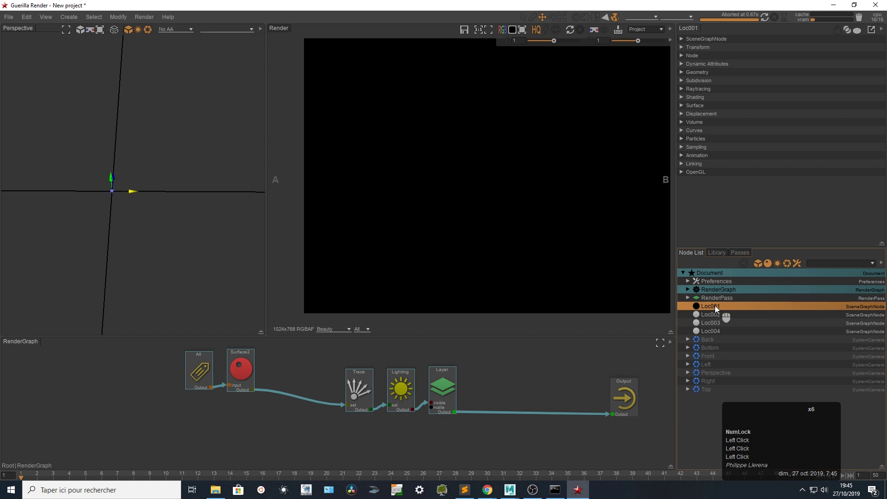
Add the remaining locators up to Loc004 at separate positions in the Perspective view
{"action": "left_click", "coordinate": [716, 318]}
{"action": "left_click", "coordinate": [717, 325]}
{"action": "left_click", "coordinate": [716, 334]}
{"action": "left_click", "coordinate": [714, 311]}
{"action": "left_click", "coordinate": [713, 318]}
{"action": "left_click", "coordinate": [713, 324]}
{"action": "left_click", "coordinate": [713, 336]}
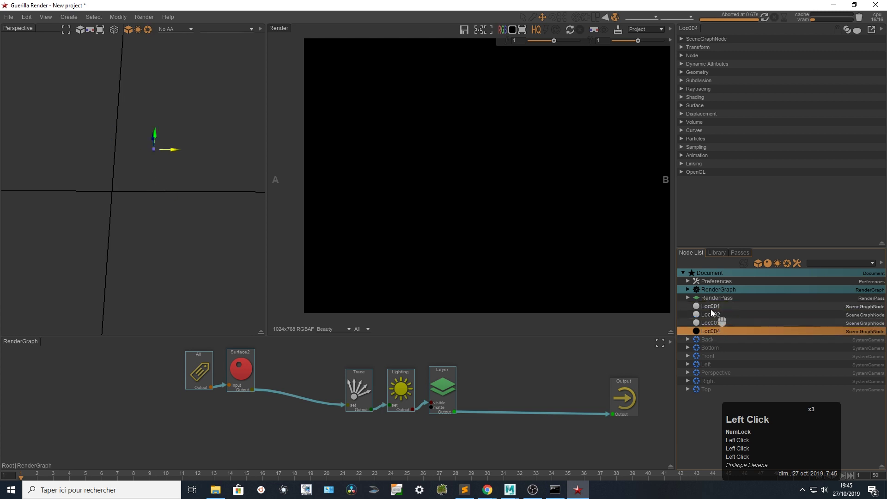
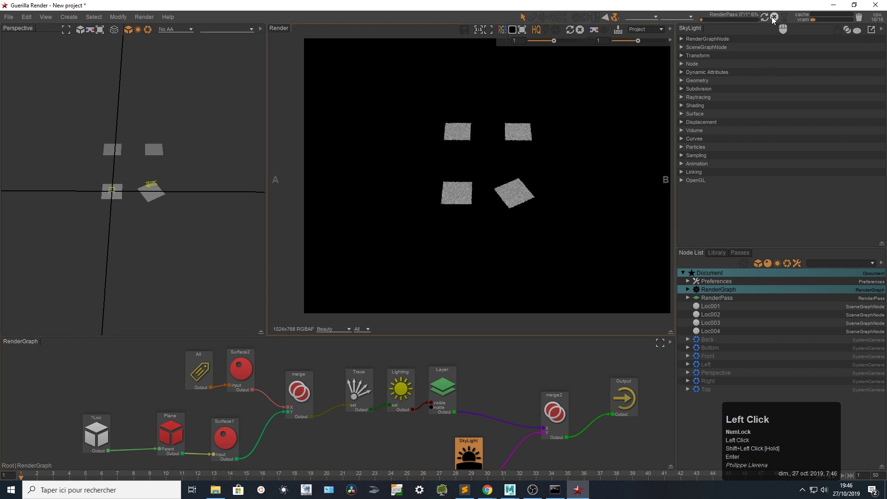
Select Surface1 and bring up the shader choices for its Diffuse > Color input
{"action": "left_click", "coordinate": [773, 21]}
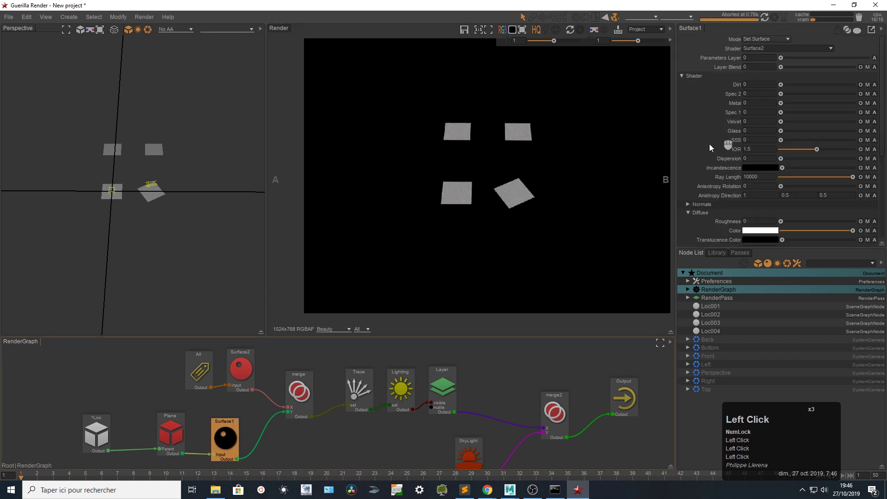
{"action": "scroll", "scroll_direction": "down", "scroll_amount": 3}
{"action": "scroll", "scroll_direction": "up", "scroll_amount": 3}
{"action": "right_click", "coordinate": [676, 187]}
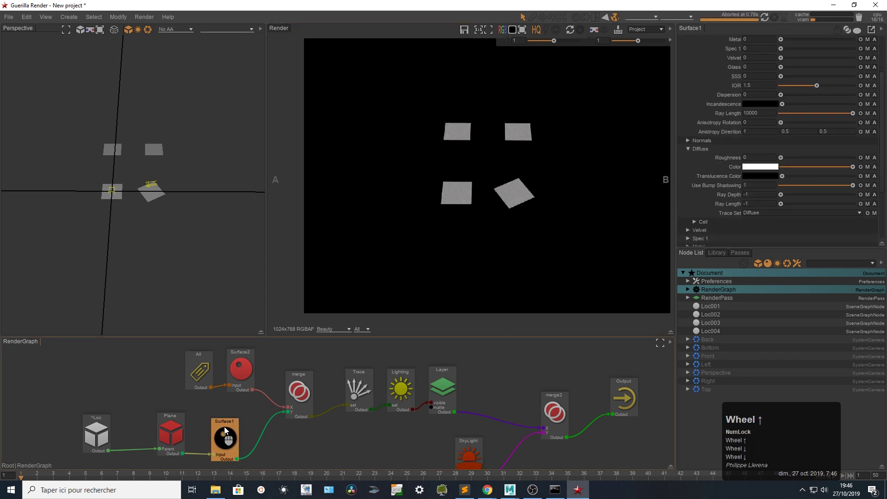
{"action": "left_click", "coordinate": [871, 169]}
{"action": "scroll", "scroll_direction": "down", "scroll_amount": 3}
{"action": "double_click", "coordinate": [832, 176]}
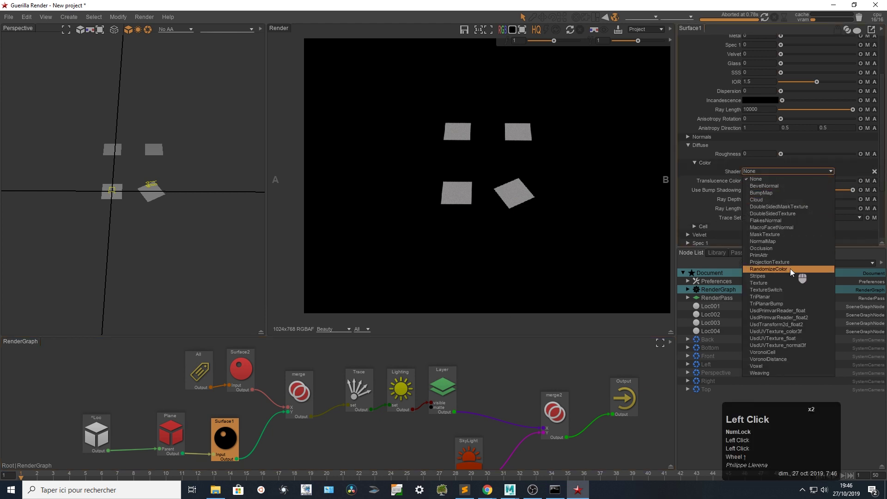
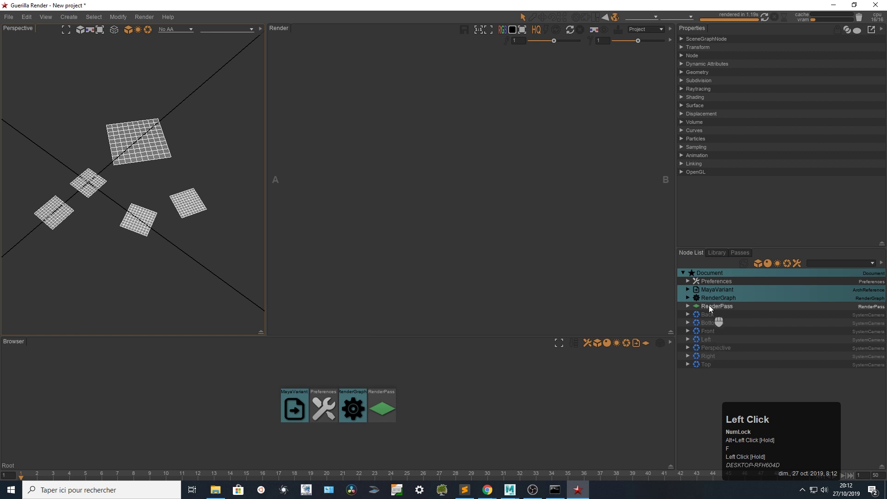
Select pPlane1 under the MayaVariant reference and expand its Dynamic Attributes to read Variant
{"action": "left_click", "coordinate": [691, 293]}
{"action": "left_click", "coordinate": [716, 292]}
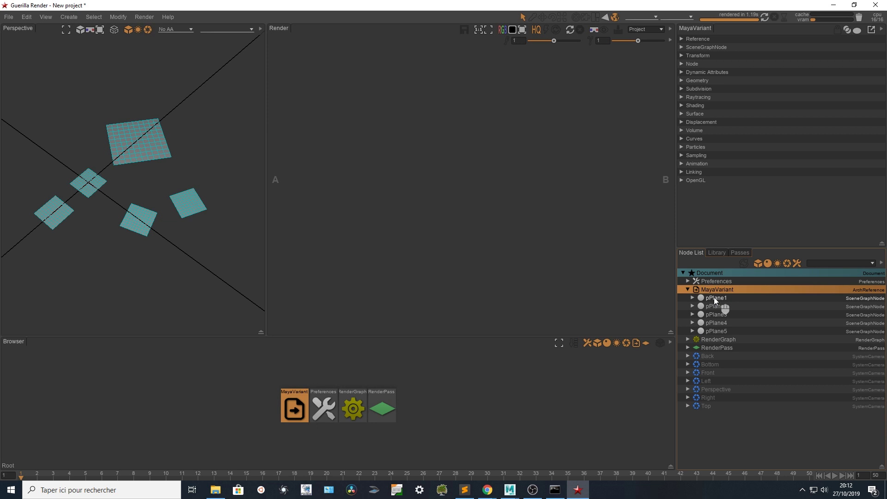
{"action": "left_click", "coordinate": [716, 301]}
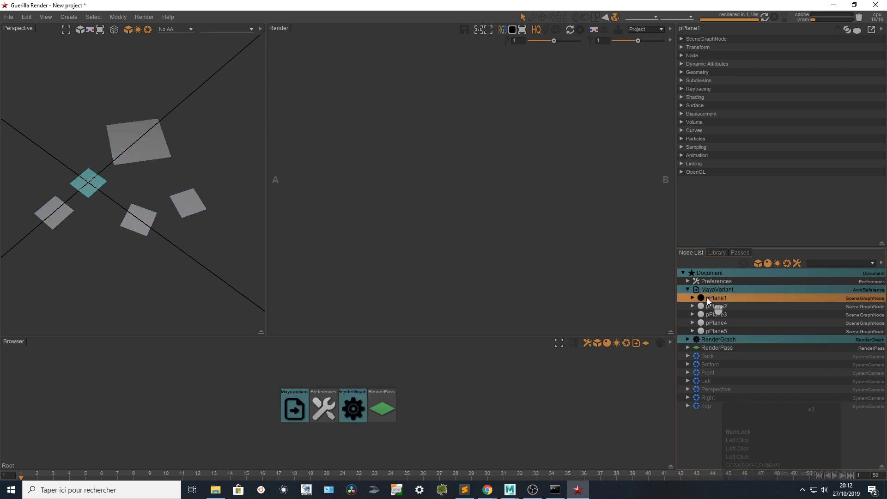
{"action": "left_click", "coordinate": [716, 66]}
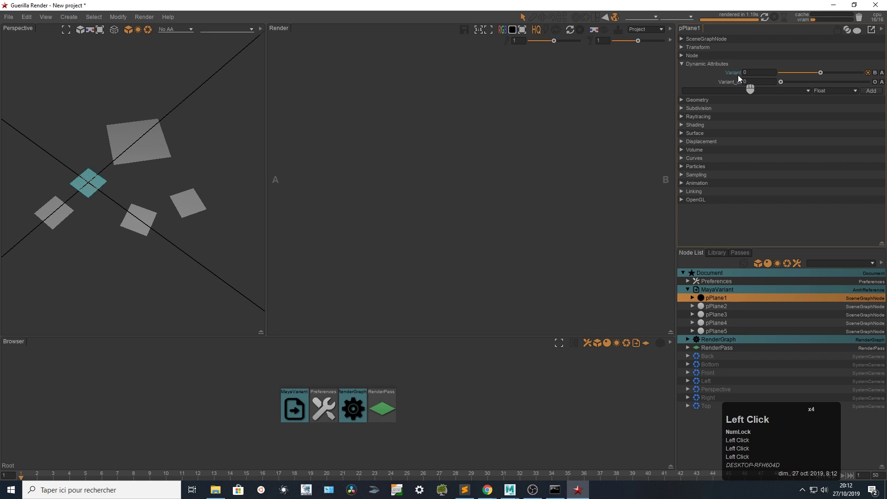